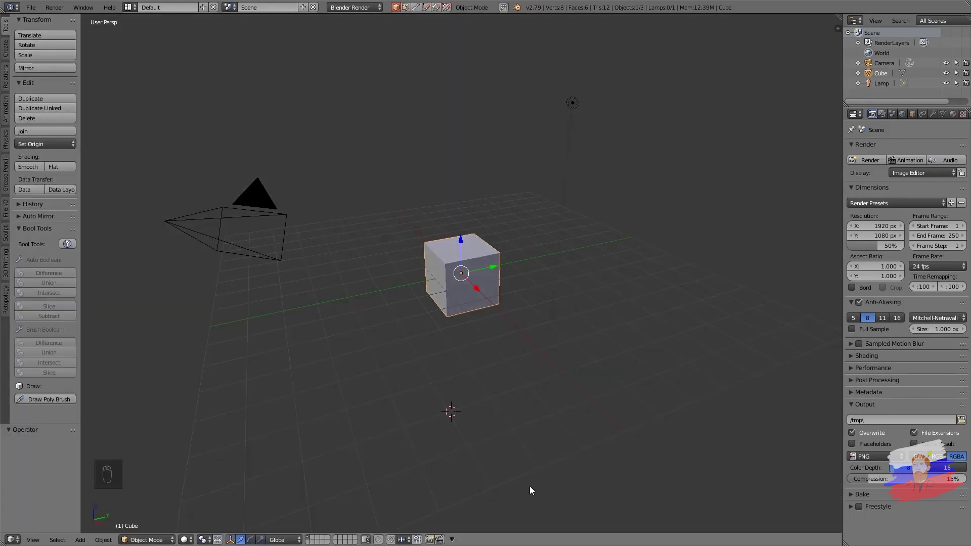
Delete the default cube, leaving only the camera and lamp, and bring up the Add list
key(Delete)
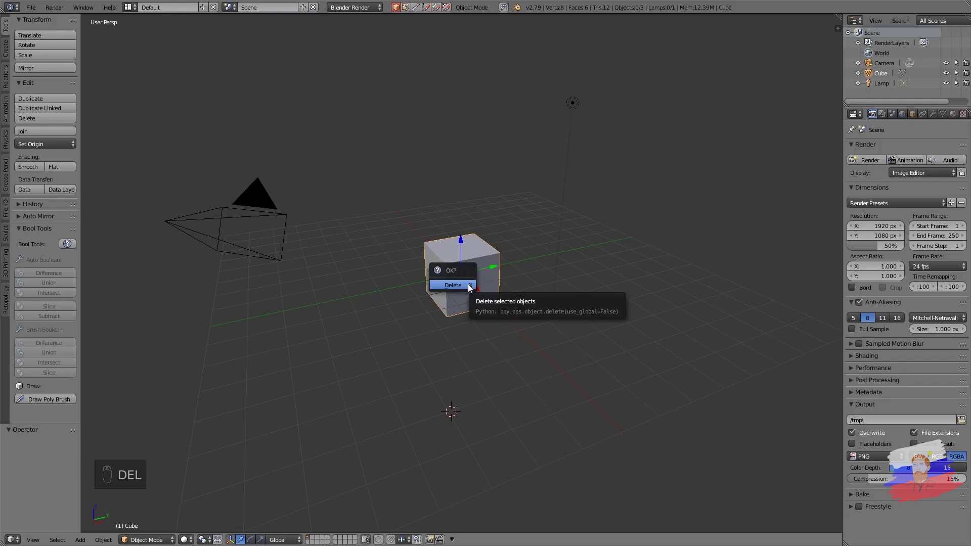
key(shift+a)
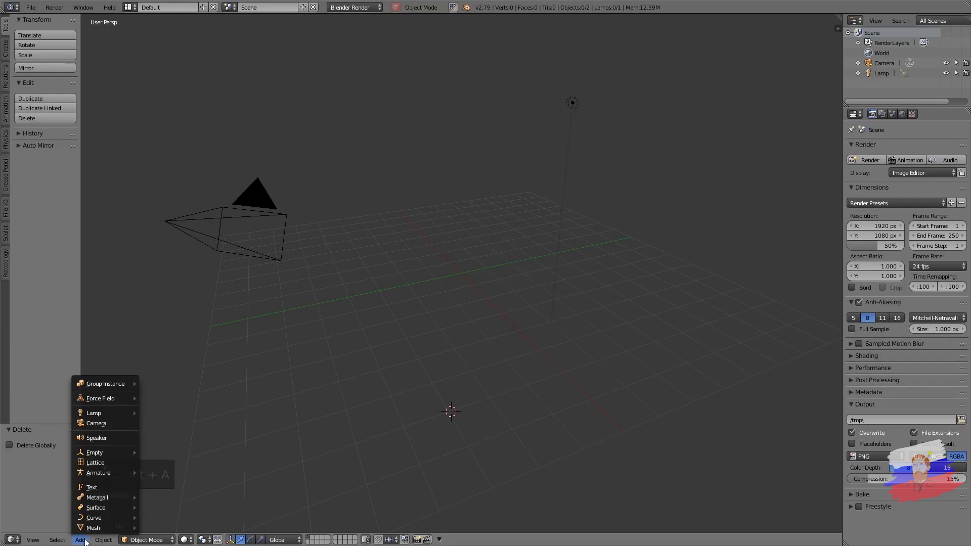
Add a UV sphere, place it at location 0 via the transform panel and zoom in on it
key(shift+a)
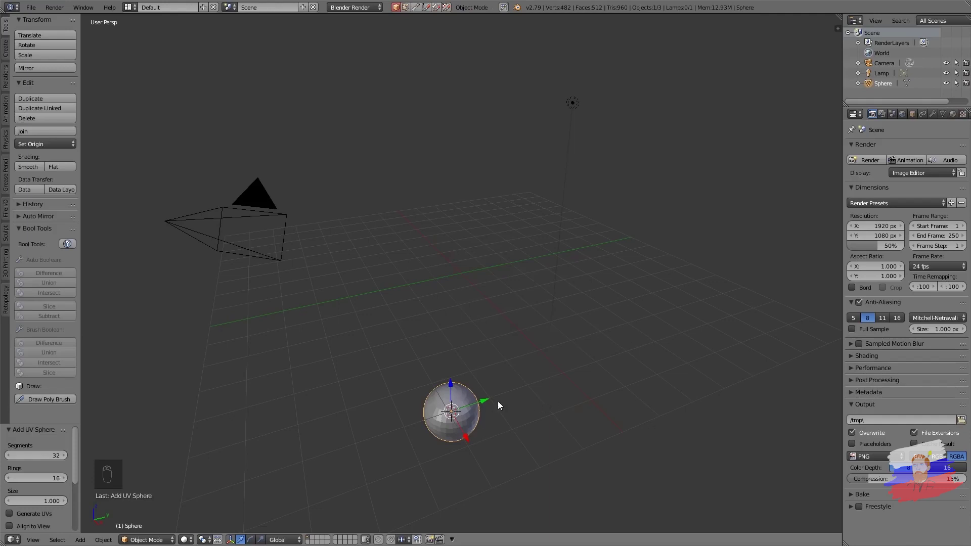
key(n)
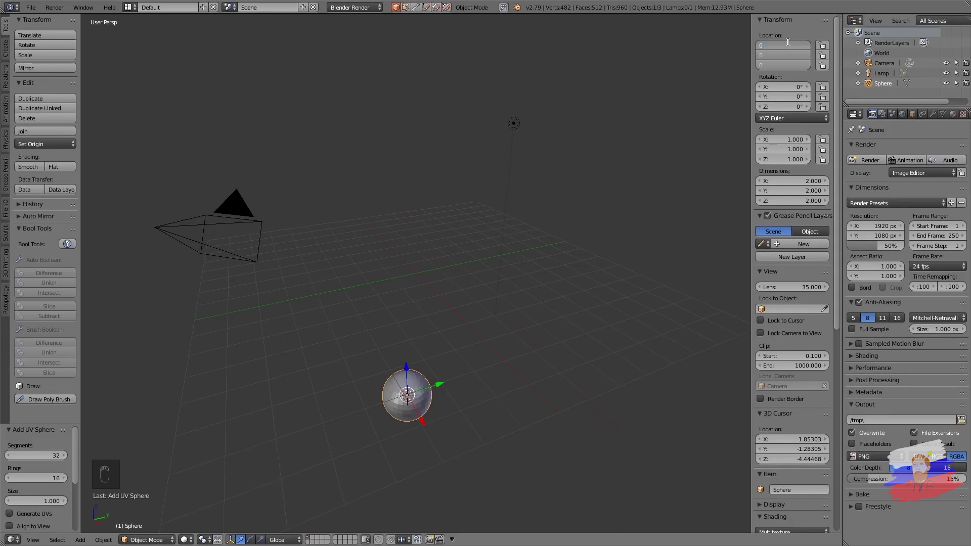
middle_click(419, 278)
drag(470, 277, 463, 276)
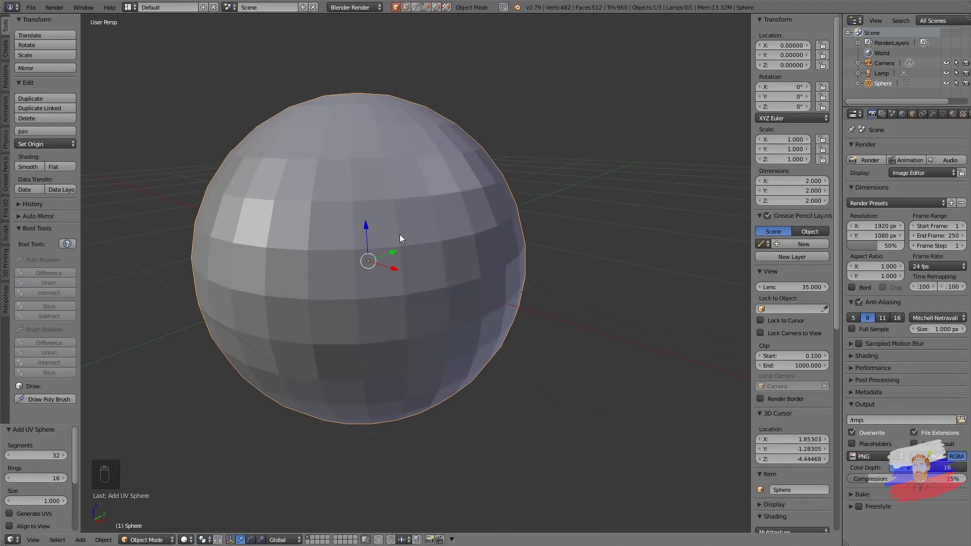
key(Tab)
key(Tab)
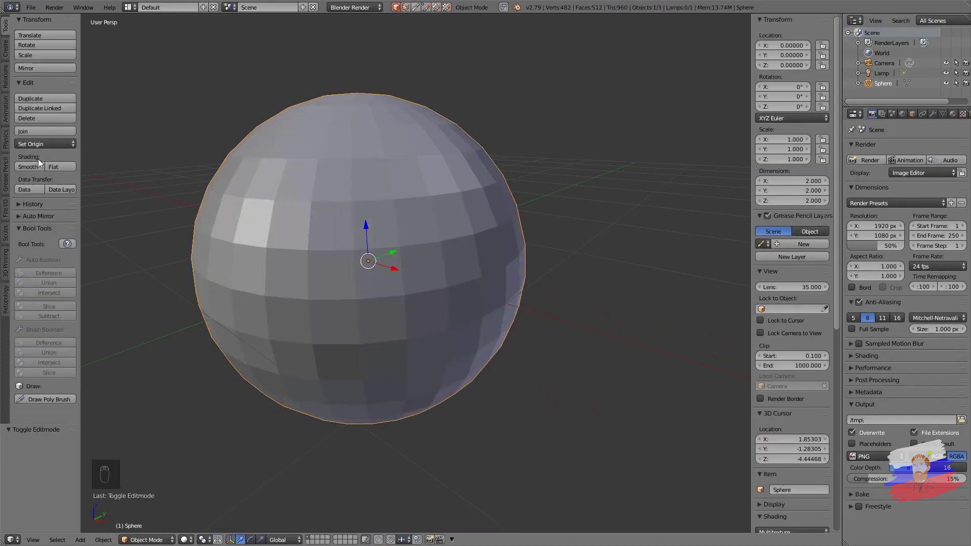
Switch the sphere to smooth shading and compare it against the faceted mesh in Edit Mode
click(40, 166)
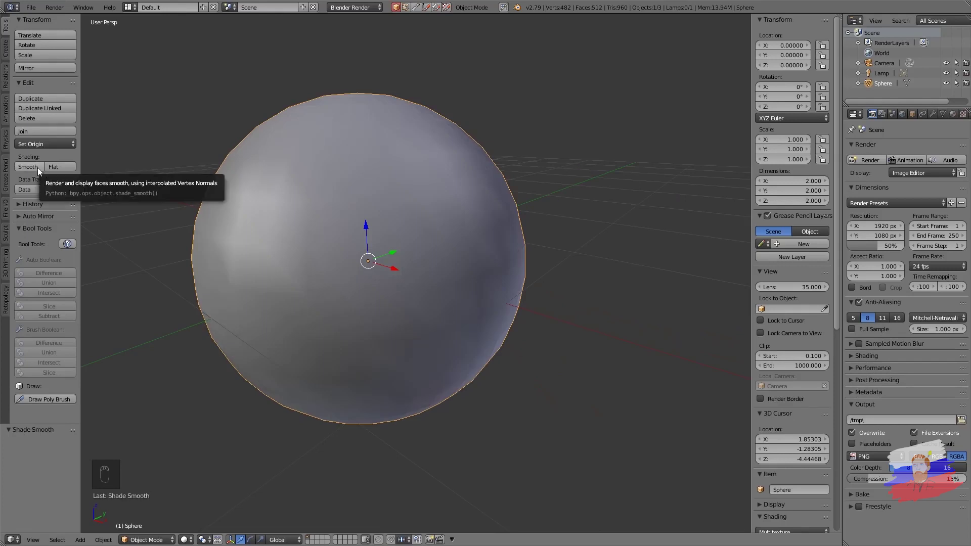
drag(66, 170, 182, 161)
key(Tab)
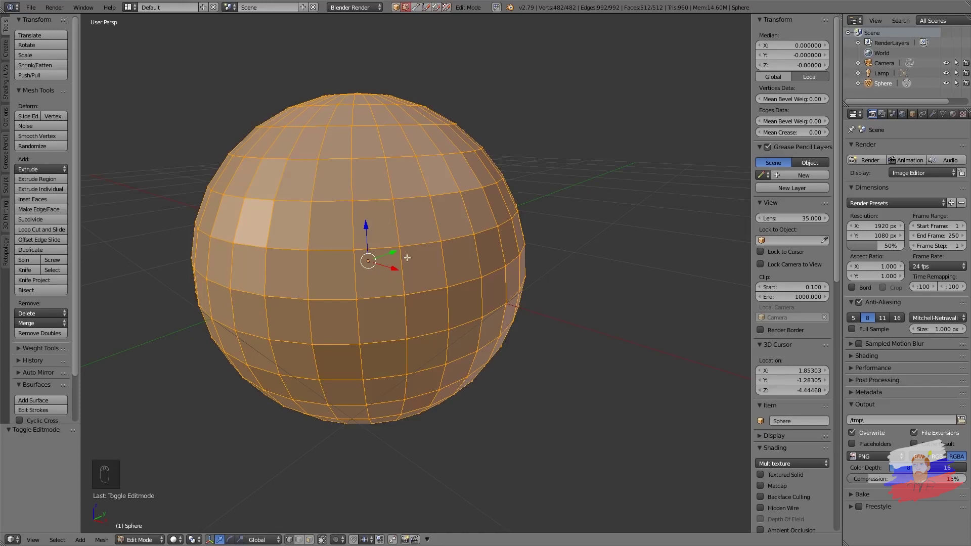
key(Tab)
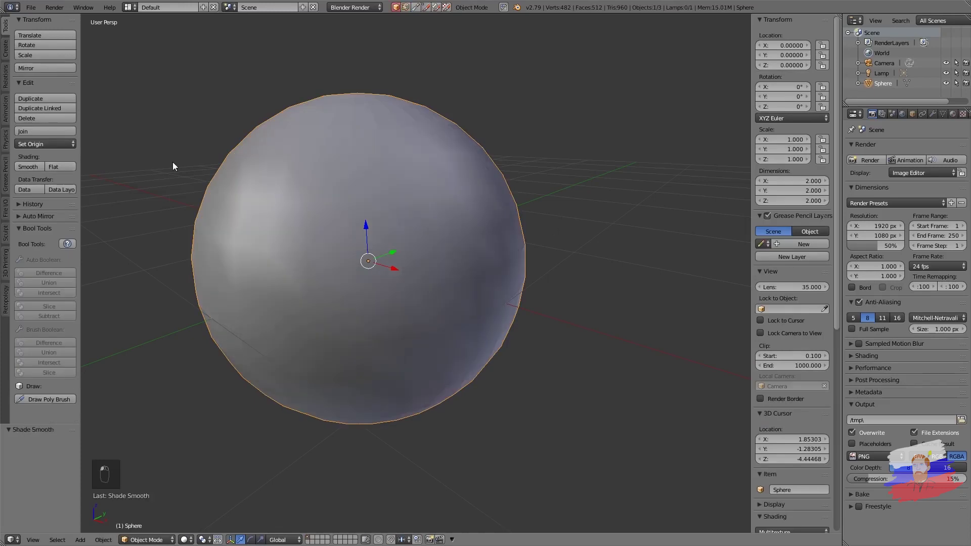
Remove the sphere and add a test cube at the 3D cursor
key(ctrl+z)
key(Delete)
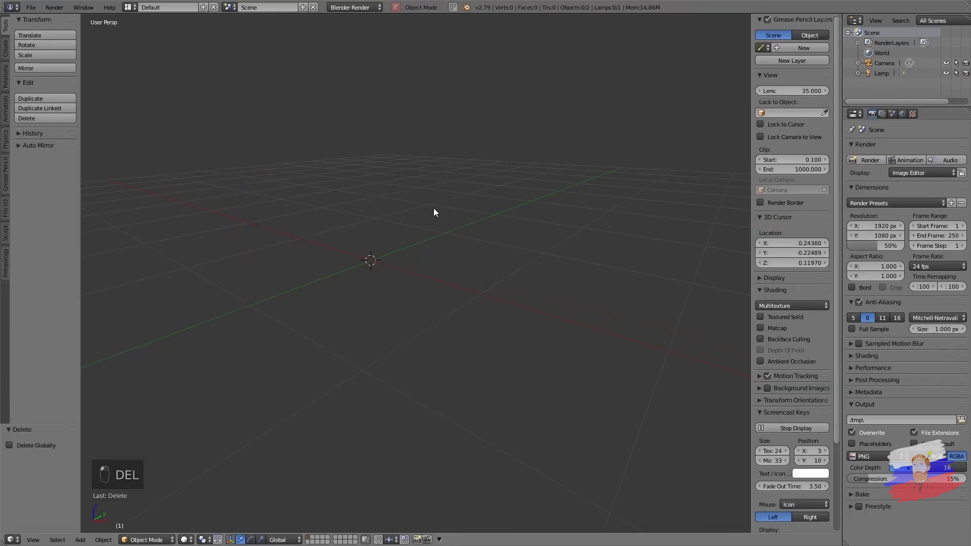
key(shift+a)
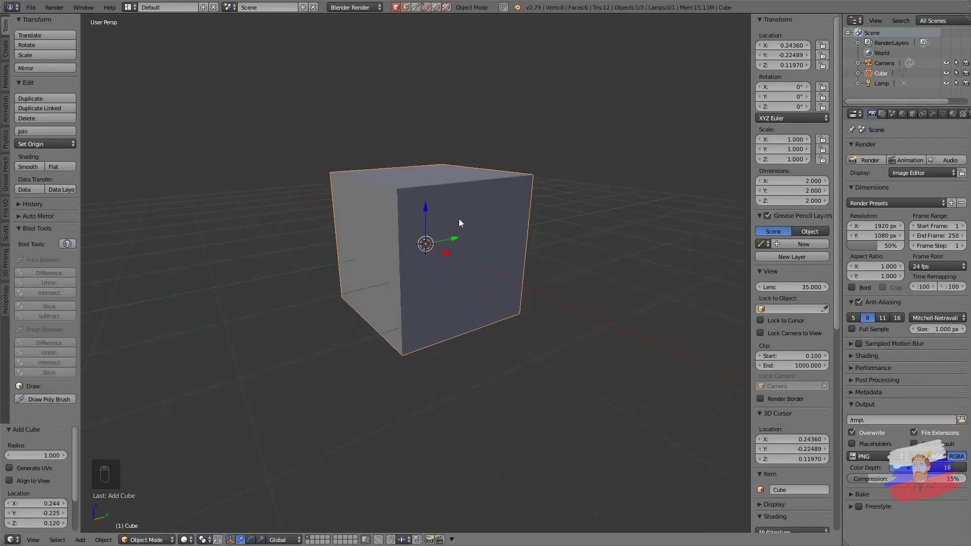
Shade the cube smoothly and orbit around it to inspect the result
click(40, 170)
middle_click(446, 234)
drag(466, 244, 516, 253)
drag(516, 253, 568, 229)
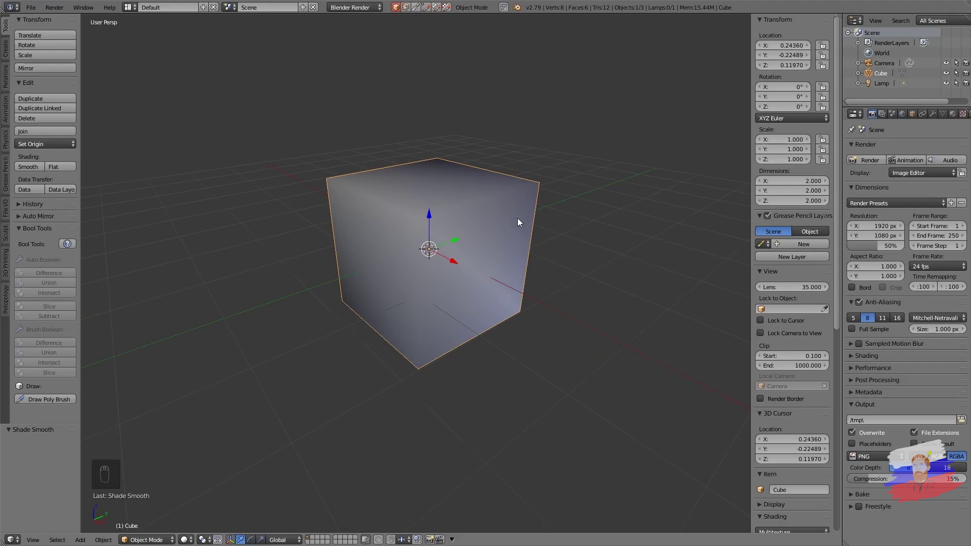
Replace the cube with a smooth-shaded cylinder and view its streaky shading
key(Delete)
key(shift+a)
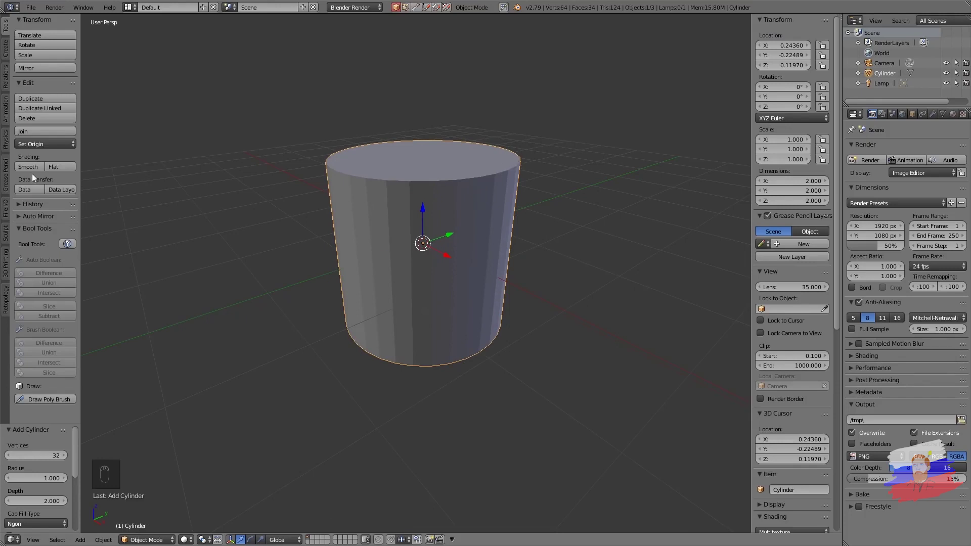
drag(350, 171, 431, 151)
middle_click(355, 151)
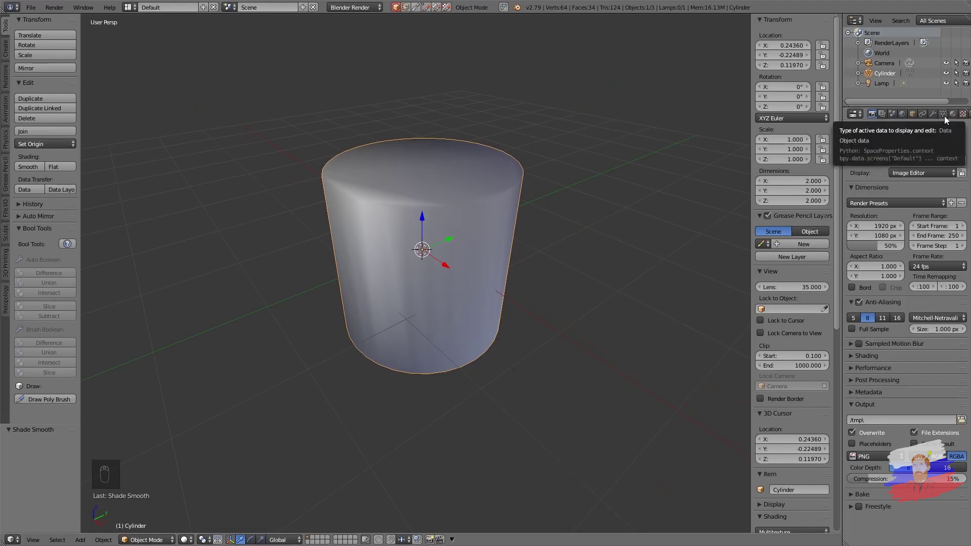
Enable Auto Smooth in the cylinder's Object Data normals settings and inspect the shading
click(947, 117)
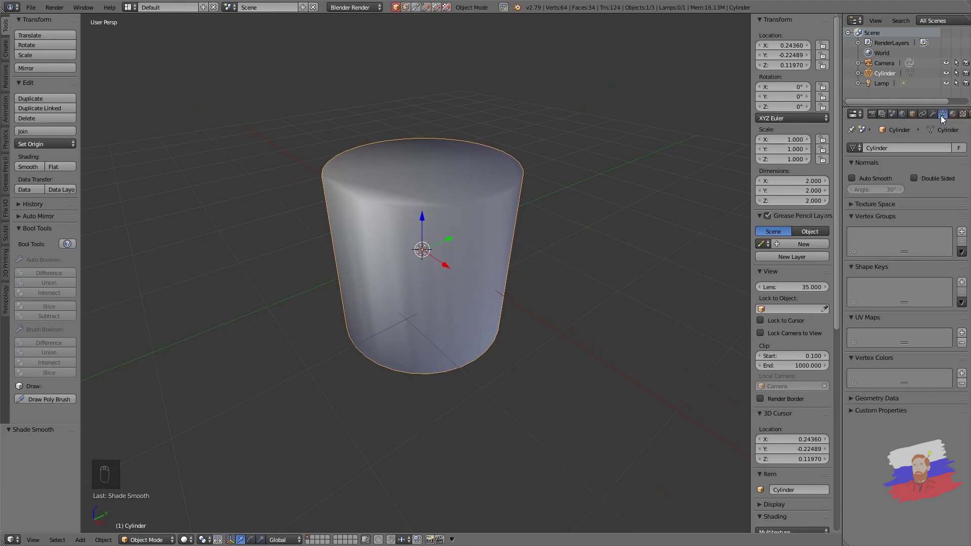
click(857, 179)
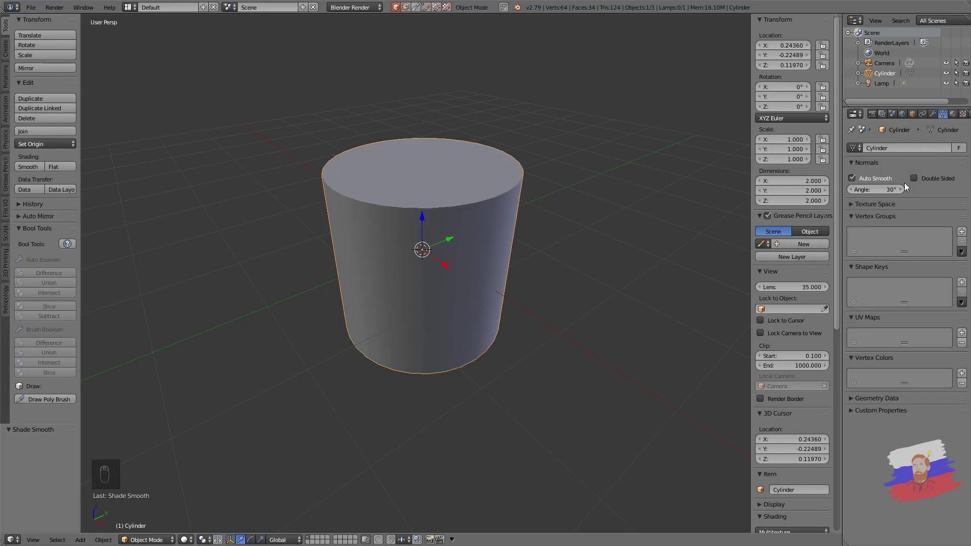
middle_click(498, 289)
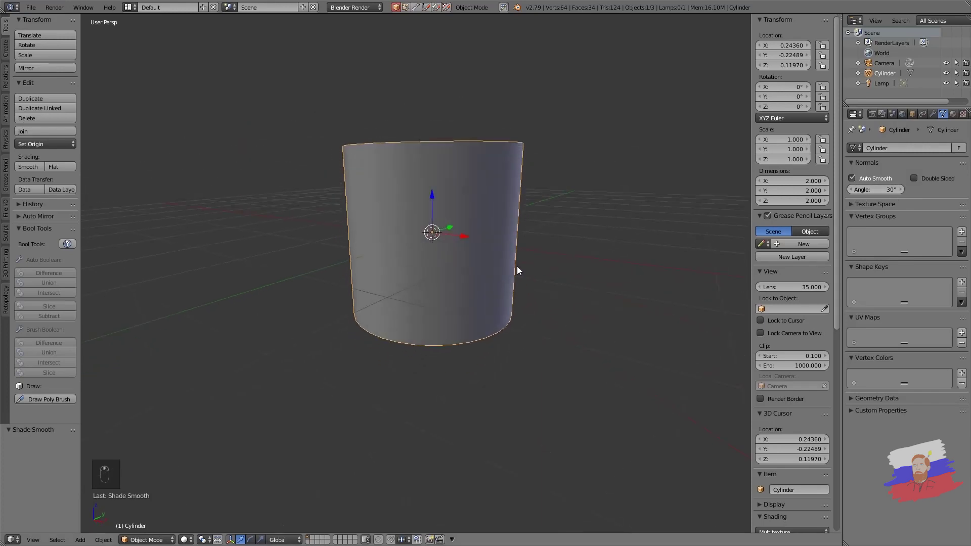
middle_click(505, 291)
drag(469, 312, 455, 329)
key(Tab)
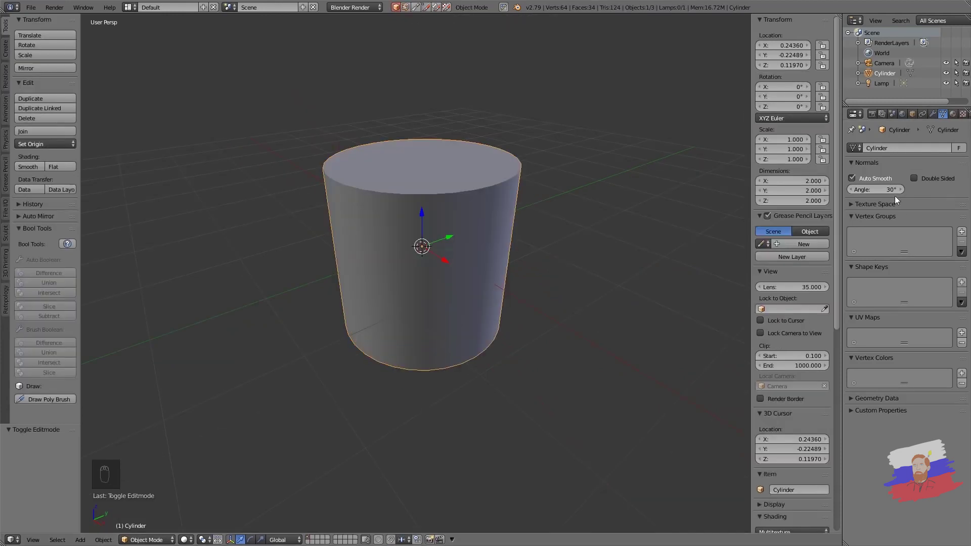
Adjust the Auto Smooth angle through 90° and settle it at 180°
drag(888, 194, 446, 206)
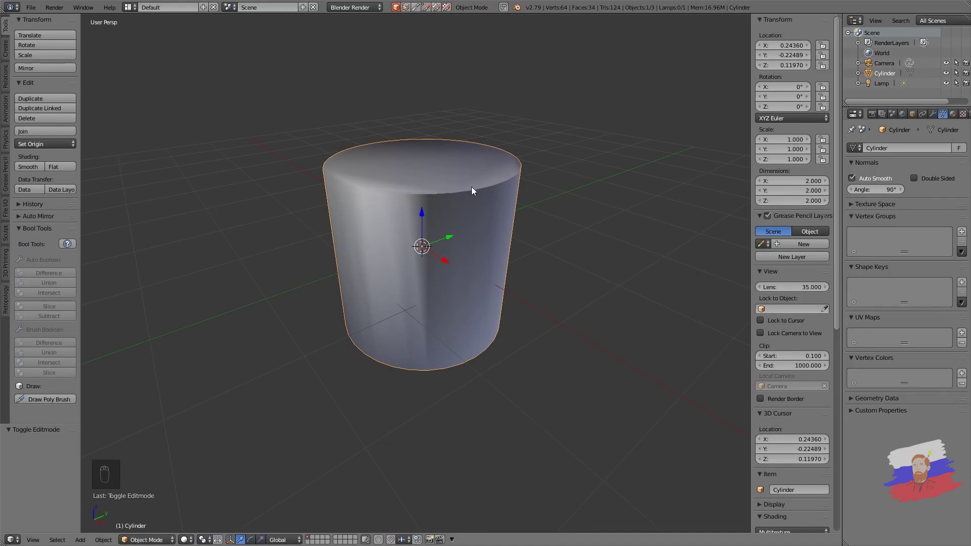
drag(547, 185, 852, 192)
drag(853, 192, 538, 188)
drag(538, 188, 606, 218)
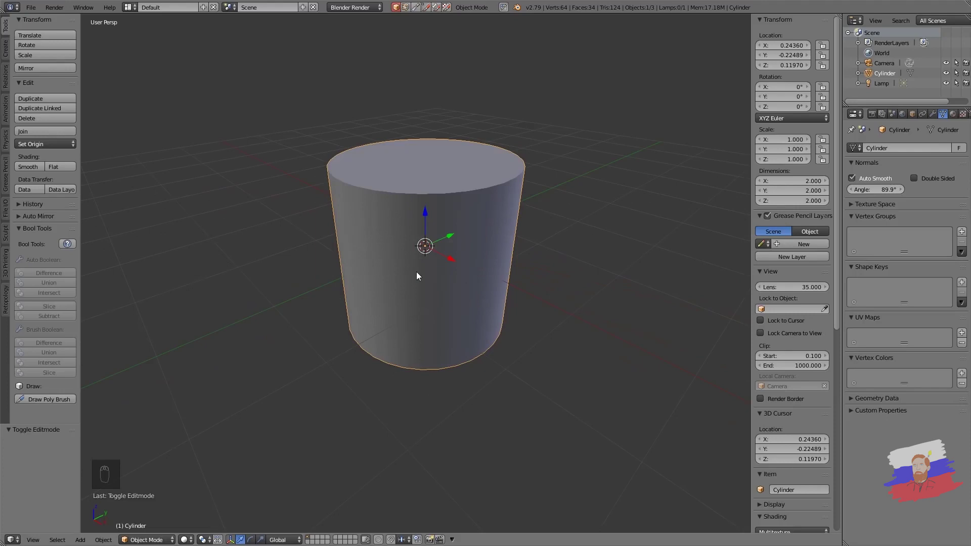
drag(865, 190, 796, 189)
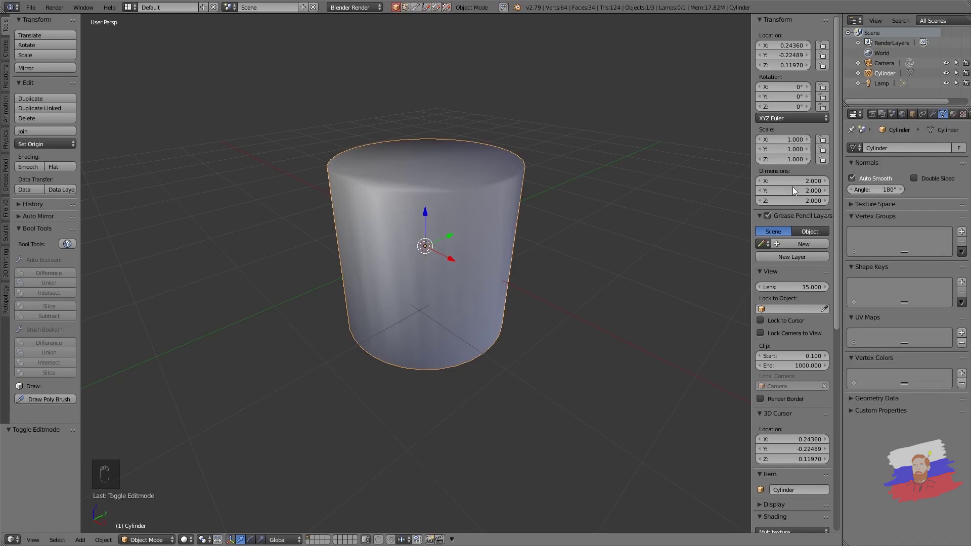
Mark the top and bottom cap edges sharp with Ctrl+E and return to Object Mode
key(Tab)
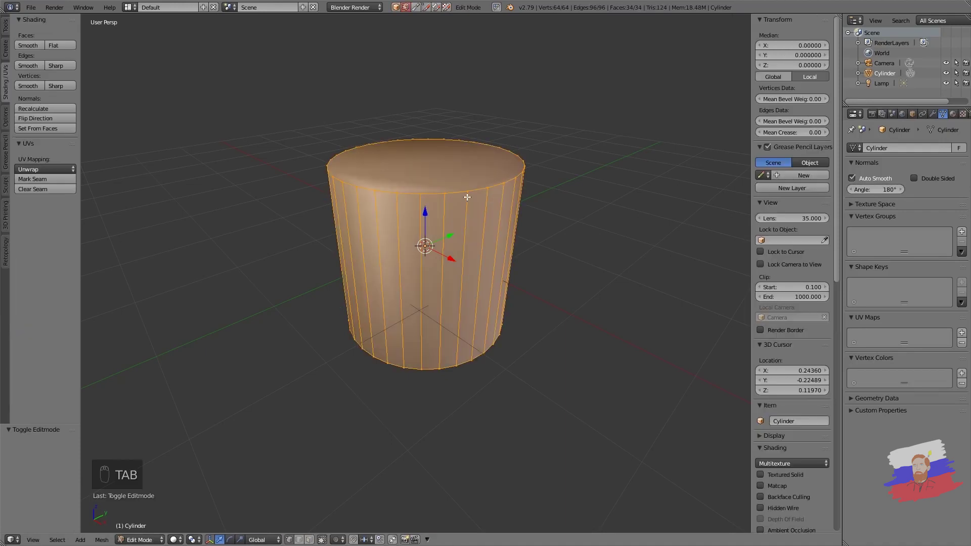
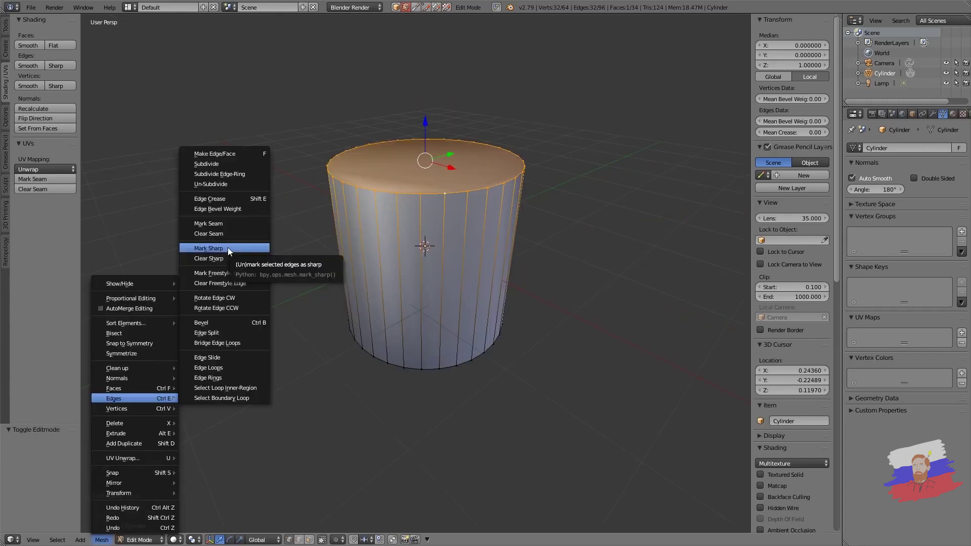
key(Tab)
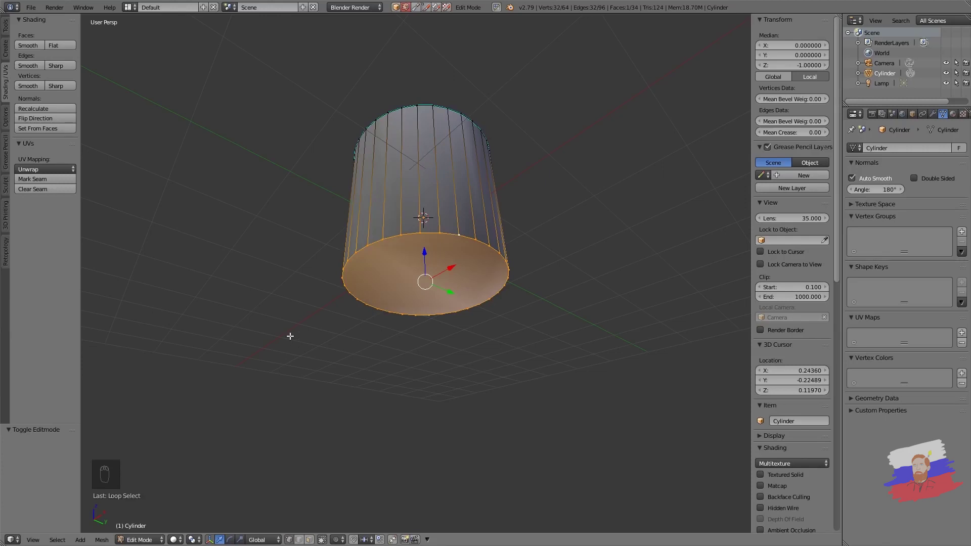
key(ctrl+e)
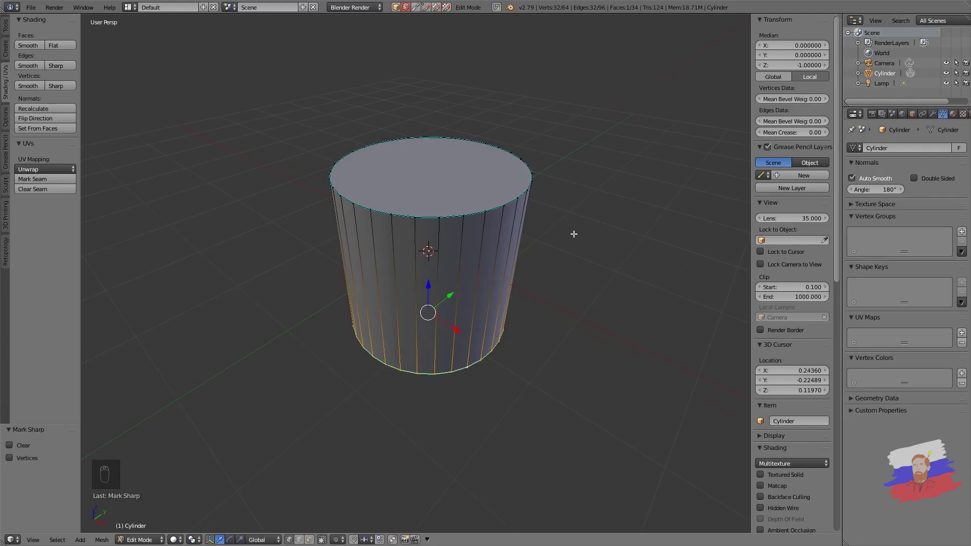
key(Tab)
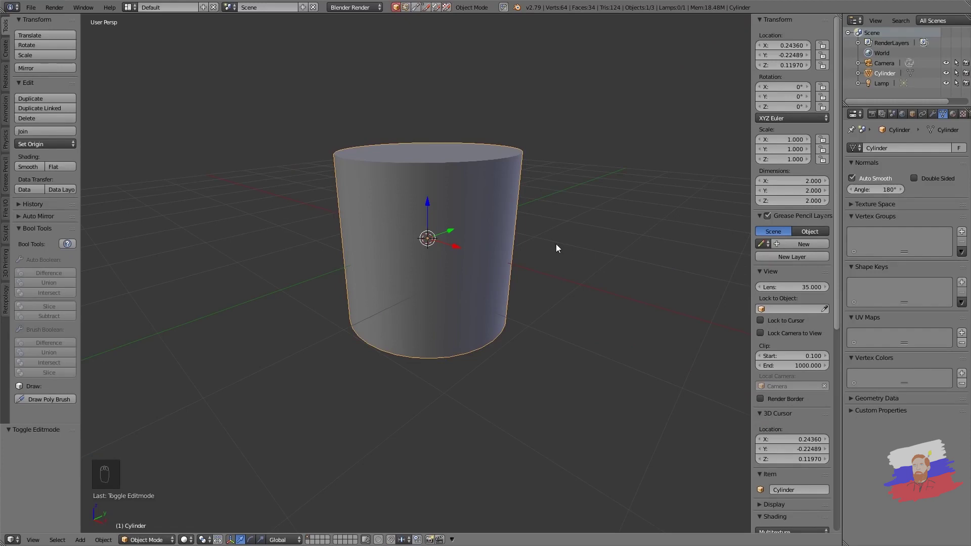